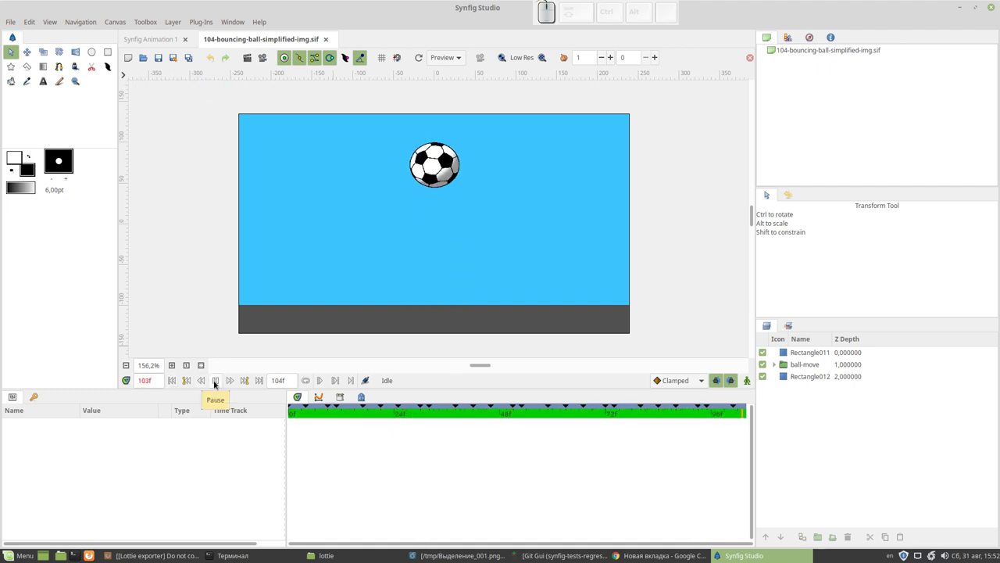
- Start playback of the bouncing-ball animation and expand the ball-move group in the Layers panel
click(819, 358)
click(809, 368)
click(441, 168)
scroll(down, 3)
scroll(up, 3)
middle_click(468, 254)
- Expand Vectorized ball.png to reveal its inner layers and pause playback partway through the bounce
click(822, 413)
click(822, 425)
click(812, 392)
click(176, 384)
click(214, 384)
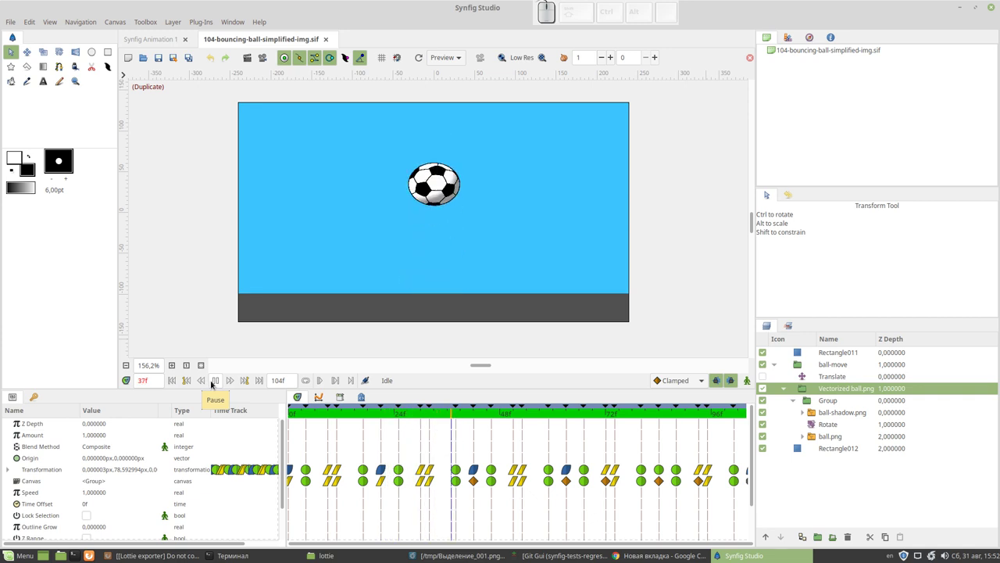
click(214, 384)
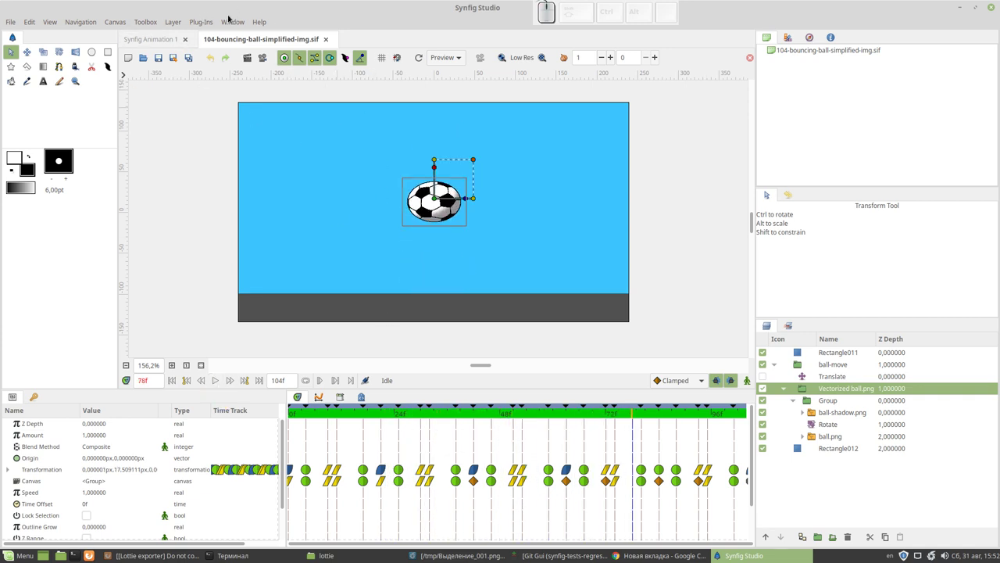
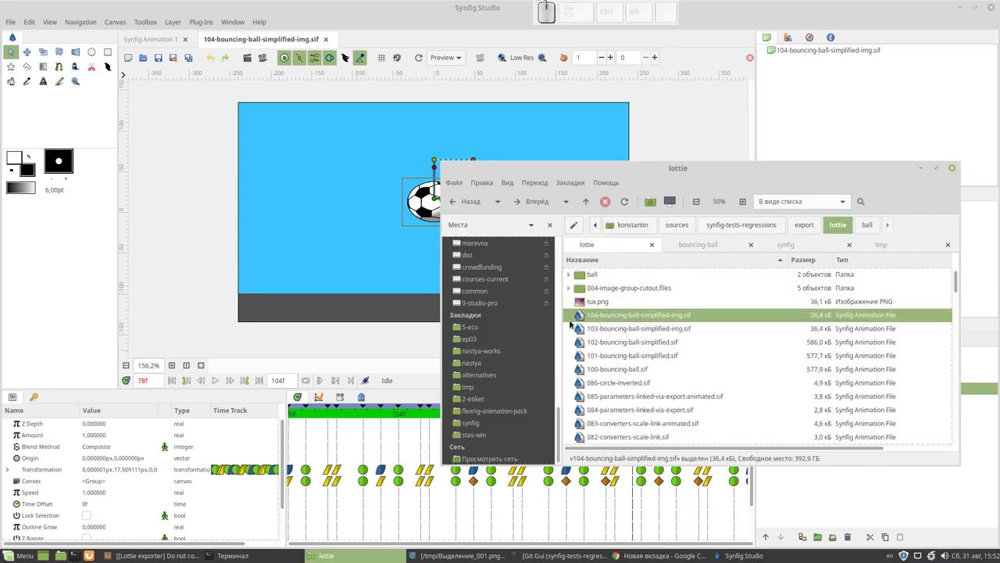
- Run Plug-Ins > Export to Lottie format on the 104 bouncing-ball file and confirm with Proceed
click(201, 26)
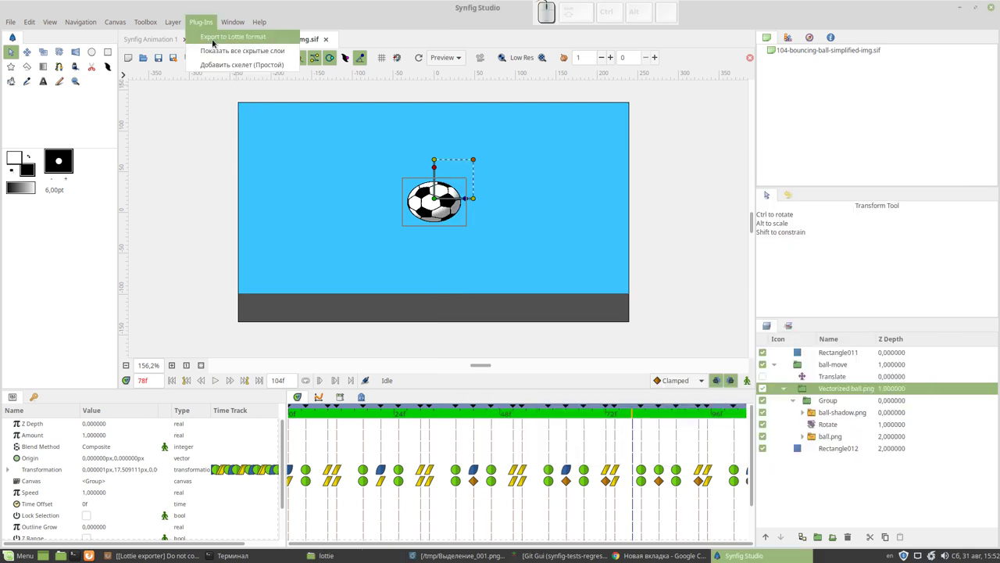
click(219, 47)
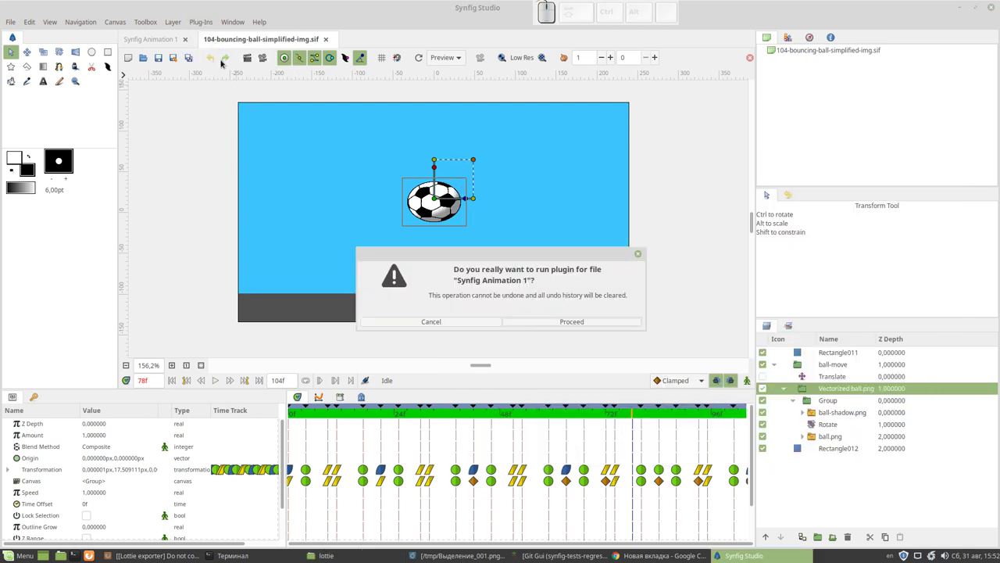
click(549, 321)
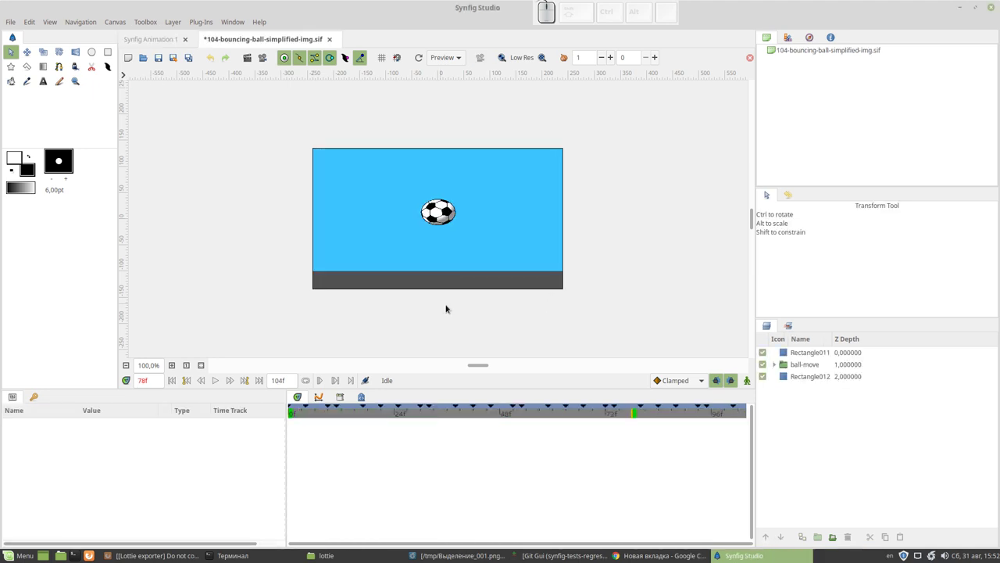
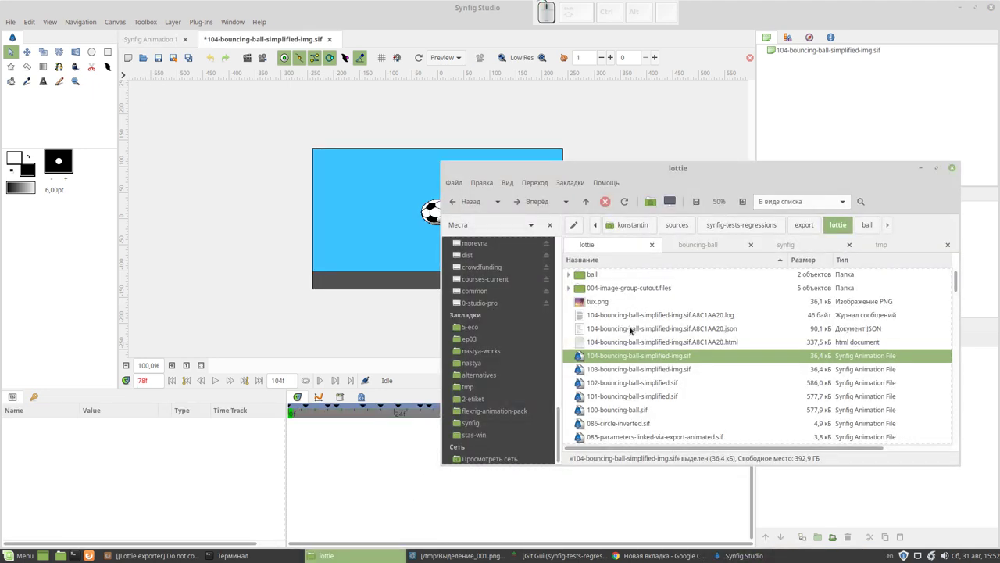
- Preview the exported 104 bouncing-ball HTML file in Chrome
click(431, 214)
key(ctrl+o)
click(451, 206)
click(693, 474)
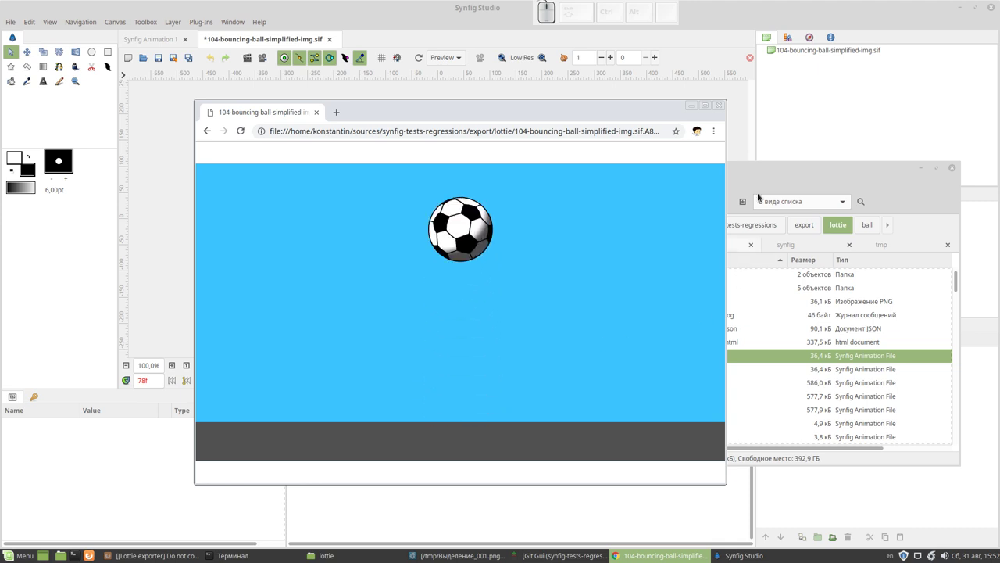
- Delete the exported .log, .json and .html files in Nemo
drag(621, 117, 791, 180)
click(796, 181)
click(636, 324)
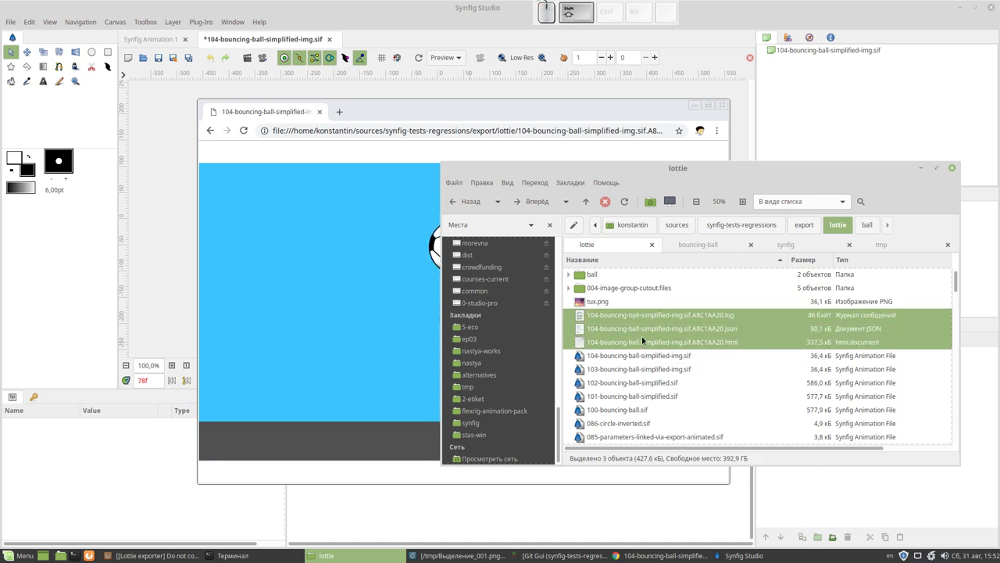
key(shift+Delete)
key(shift+Return)
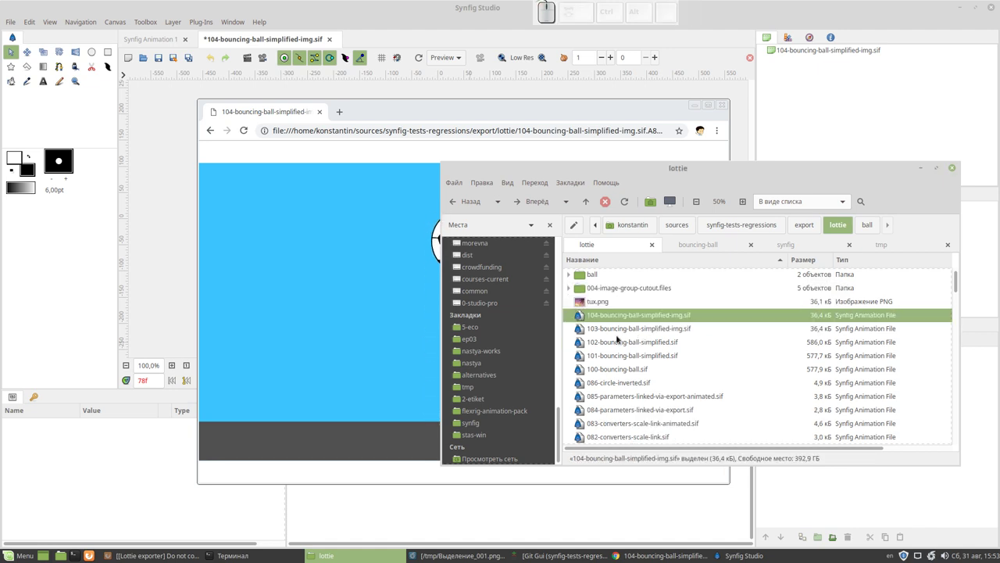
- Return to Synfig and load 103-bouncing-ball-simplified-img.sif from File > Open Recent
click(614, 335)
click(250, 16)
click(330, 40)
click(430, 331)
click(14, 23)
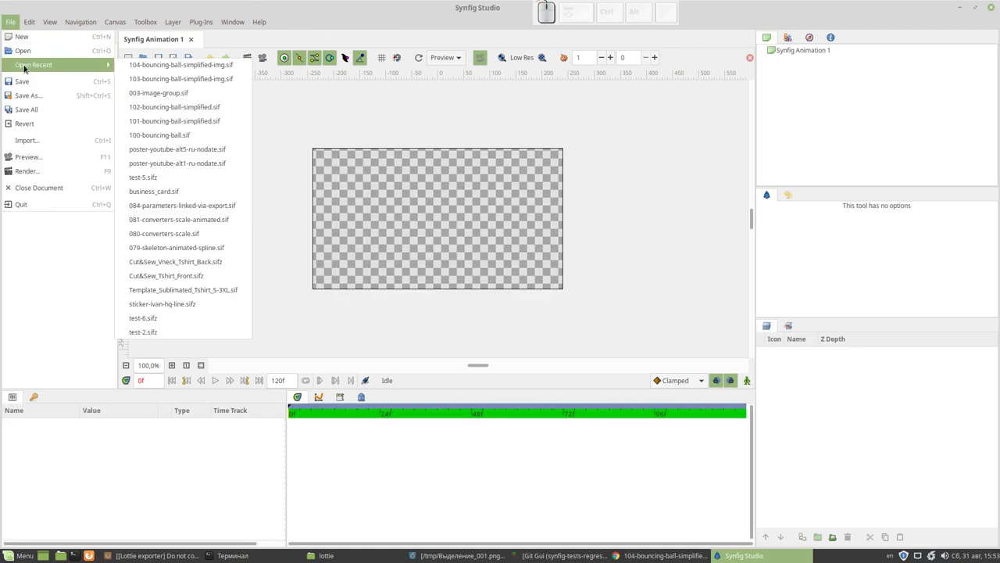
click(150, 83)
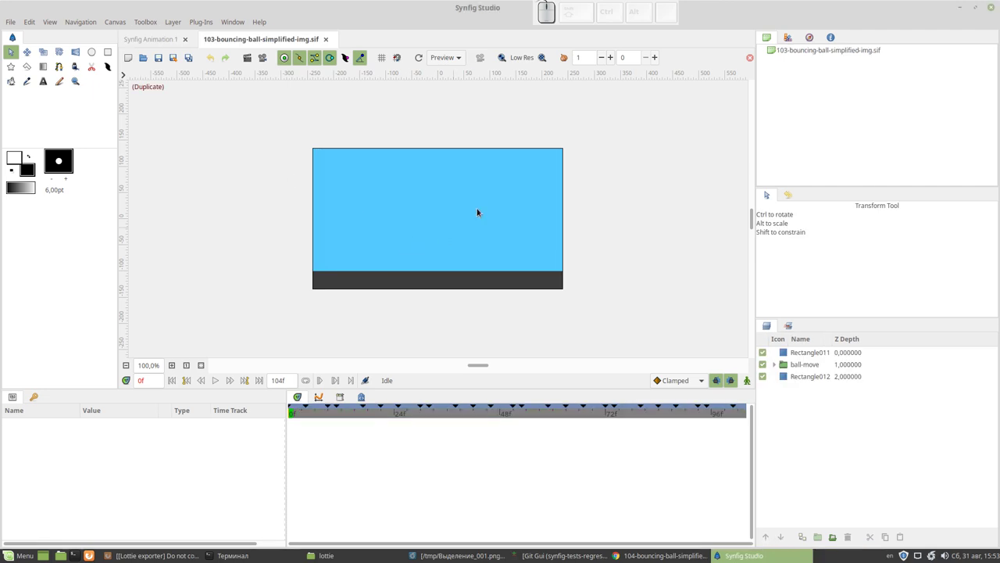
- Play the animation, inspect the Translate and Vectorized ball.png layers, and scrub to an early frame with the ball high
click(177, 383)
click(216, 384)
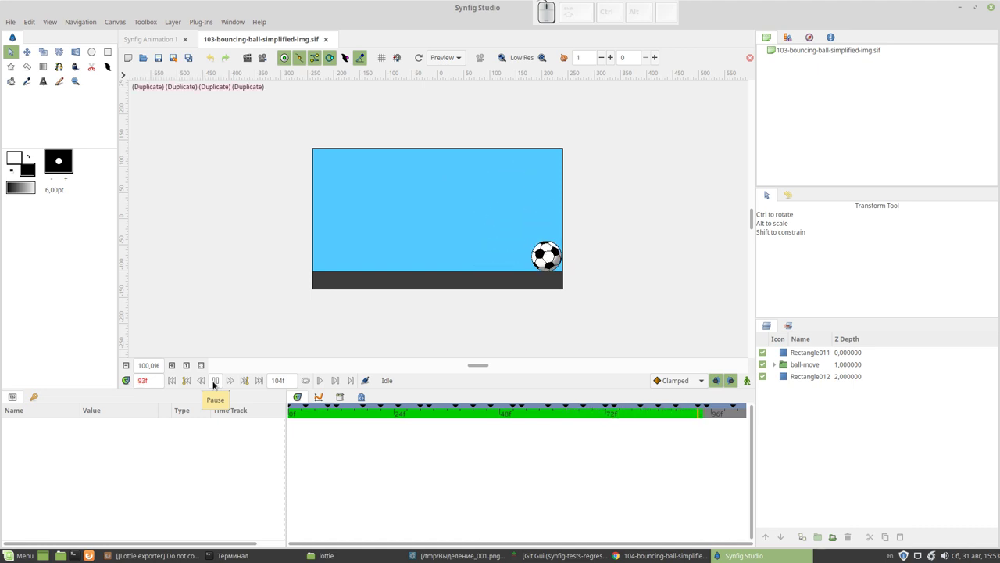
click(216, 383)
click(560, 202)
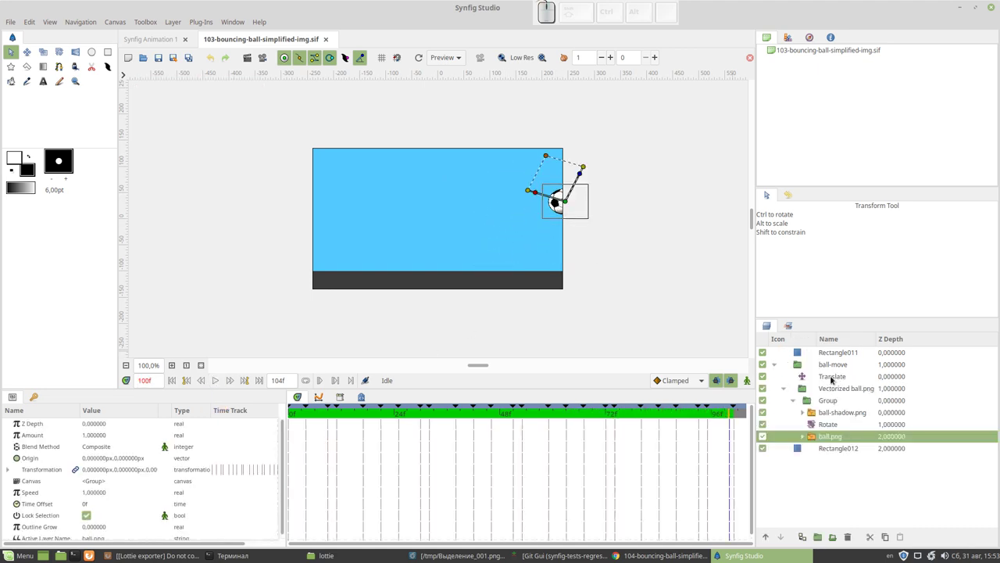
click(821, 376)
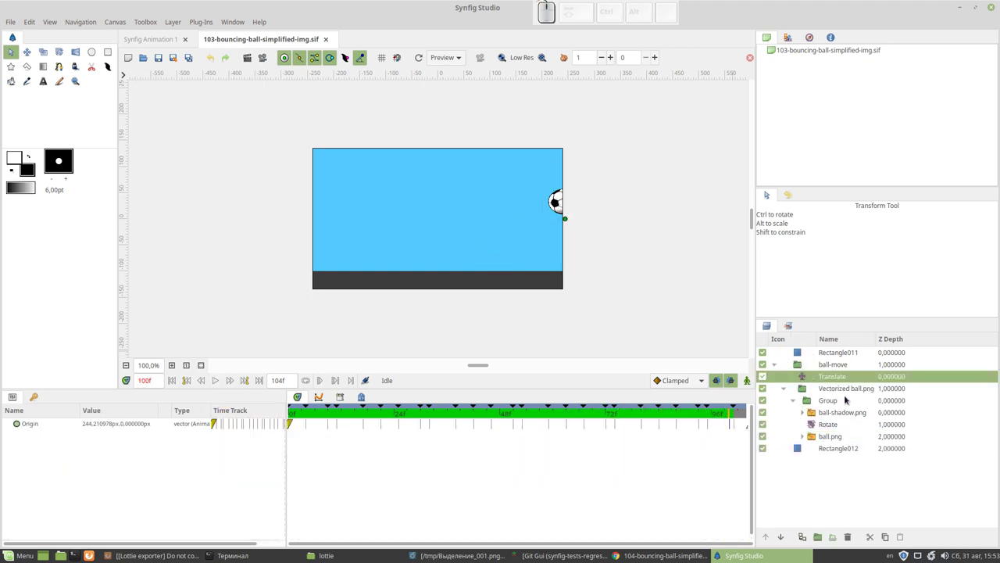
click(834, 389)
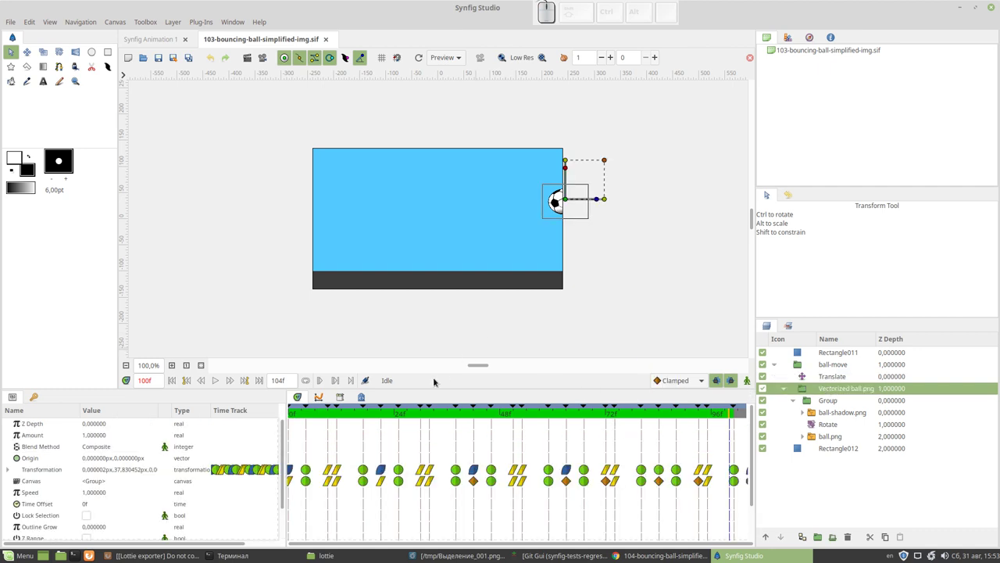
drag(430, 414, 251, 182)
click(179, 21)
- Run Export to Lottie format on the 103 file and confirm with Proceed
click(202, 36)
drag(581, 325, 581, 325)
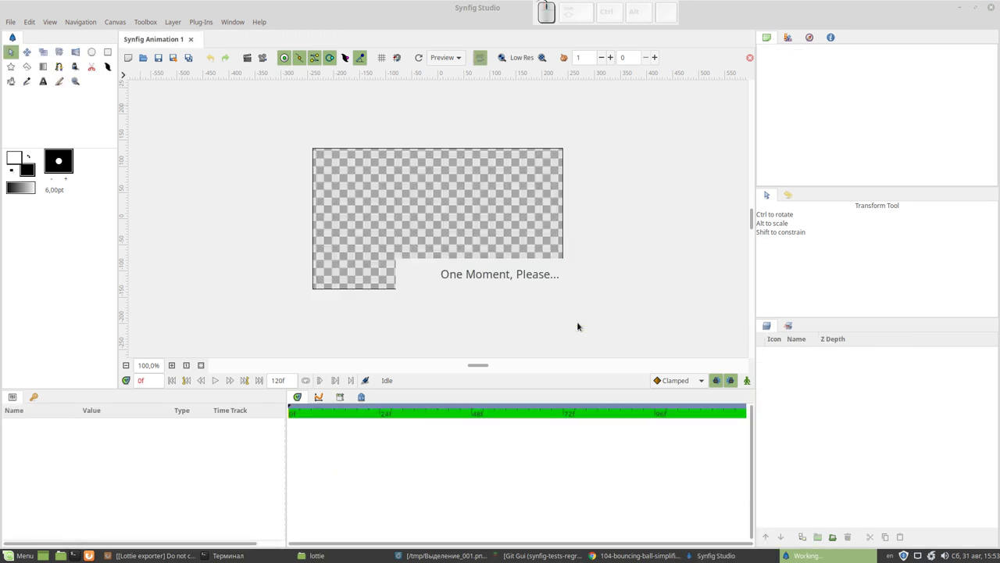
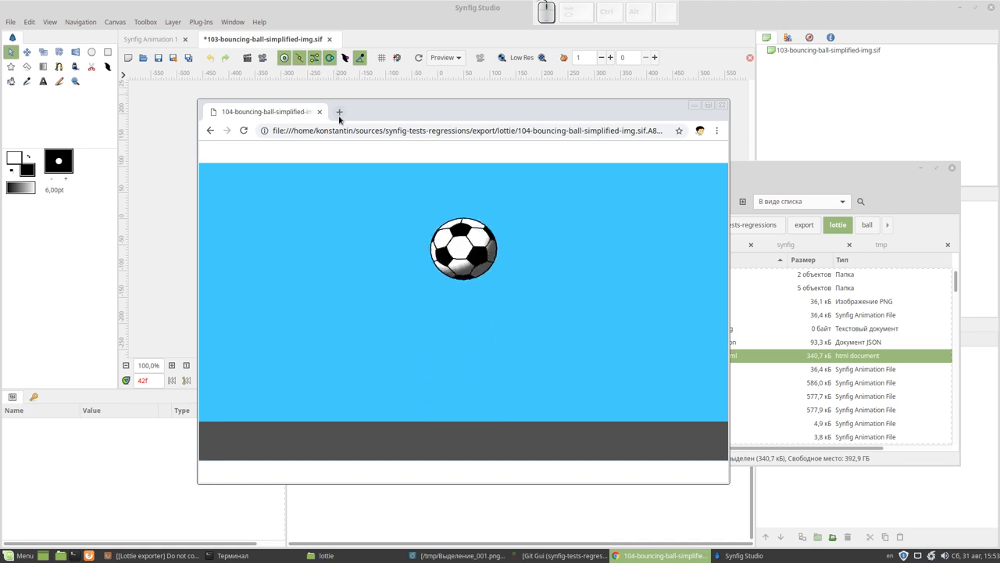
- Load 103-bouncing-ball-simplified-img.sif.06CE03B4.html in a new Chrome tab
click(342, 119)
key(ctrl+o)
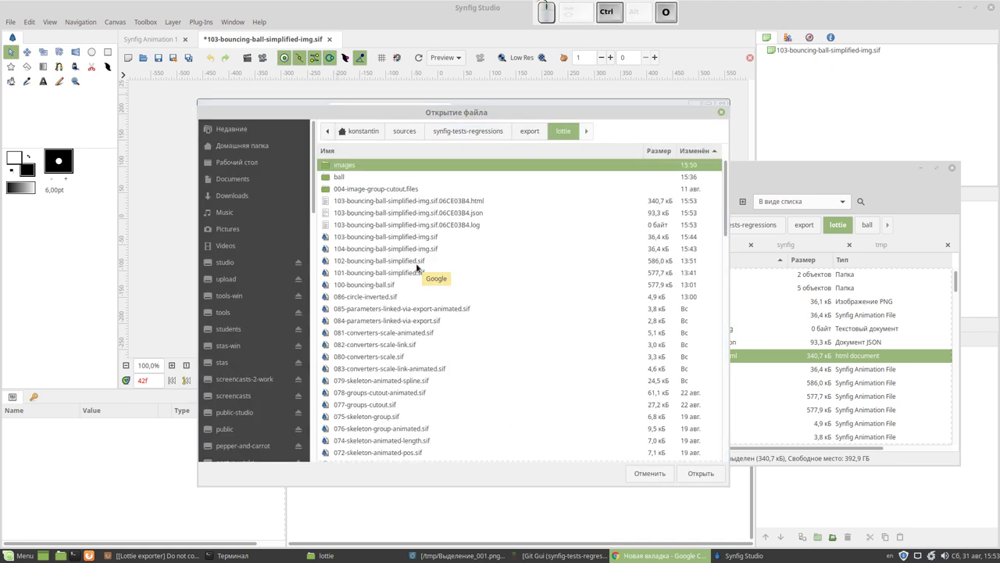
click(456, 208)
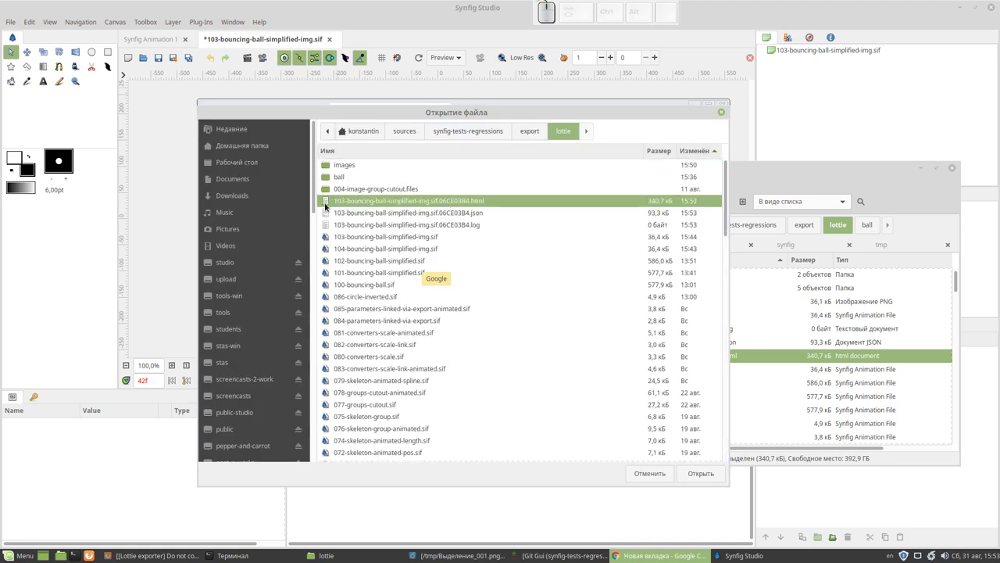
click(708, 477)
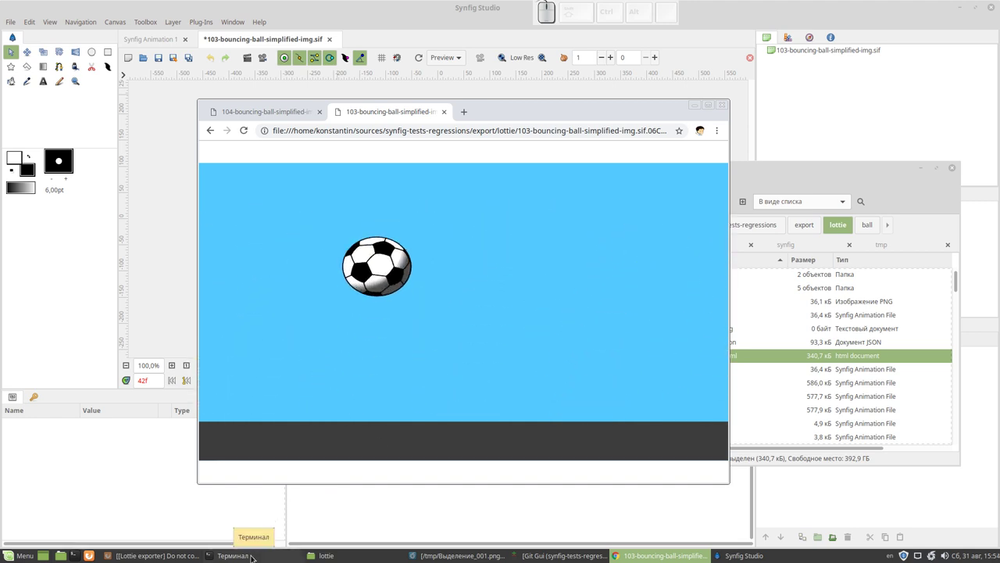
- View the Lottie animation full screen, then restore Chrome to a small window beside Synfig's canvas
click(530, 114)
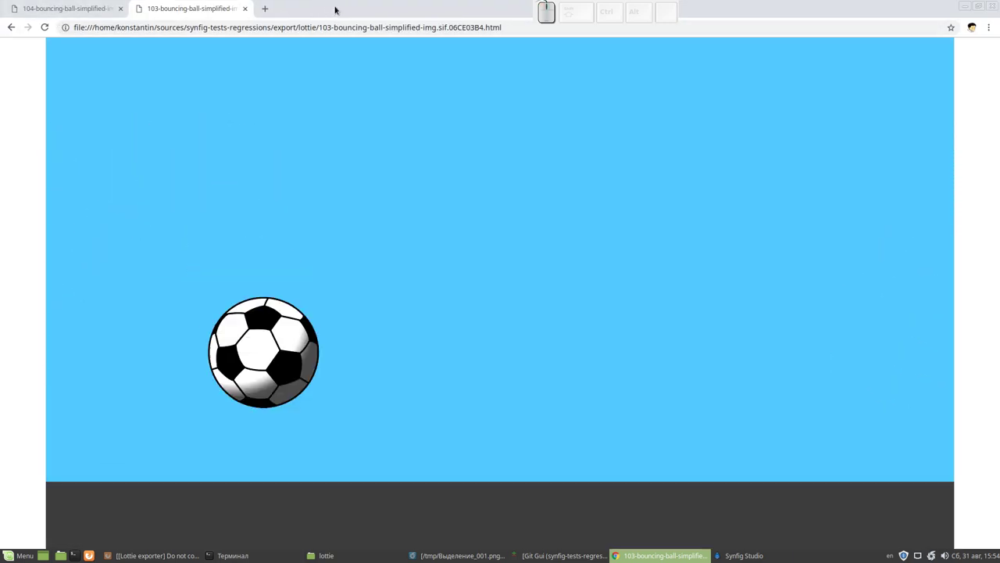
scroll(up, 3)
click(758, 11)
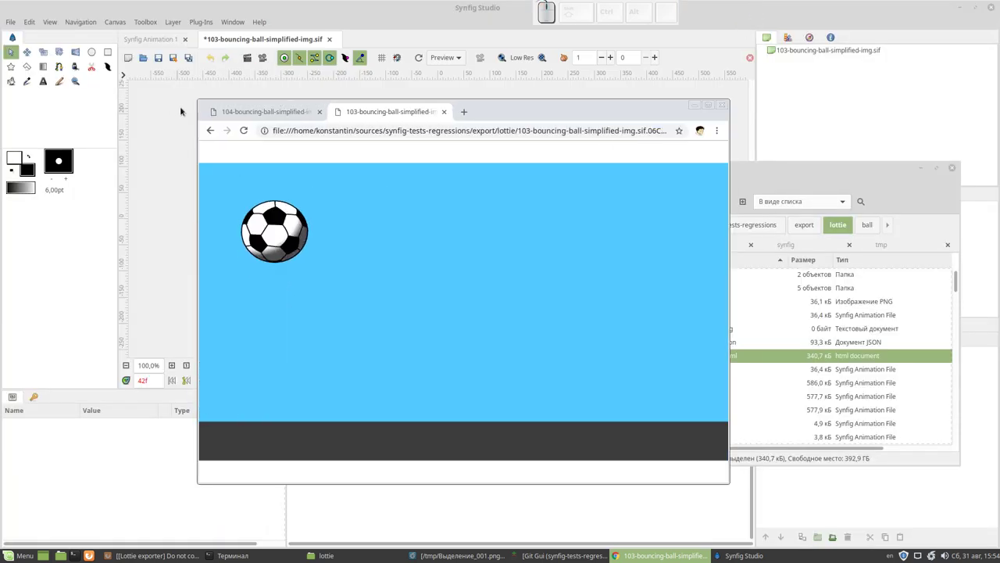
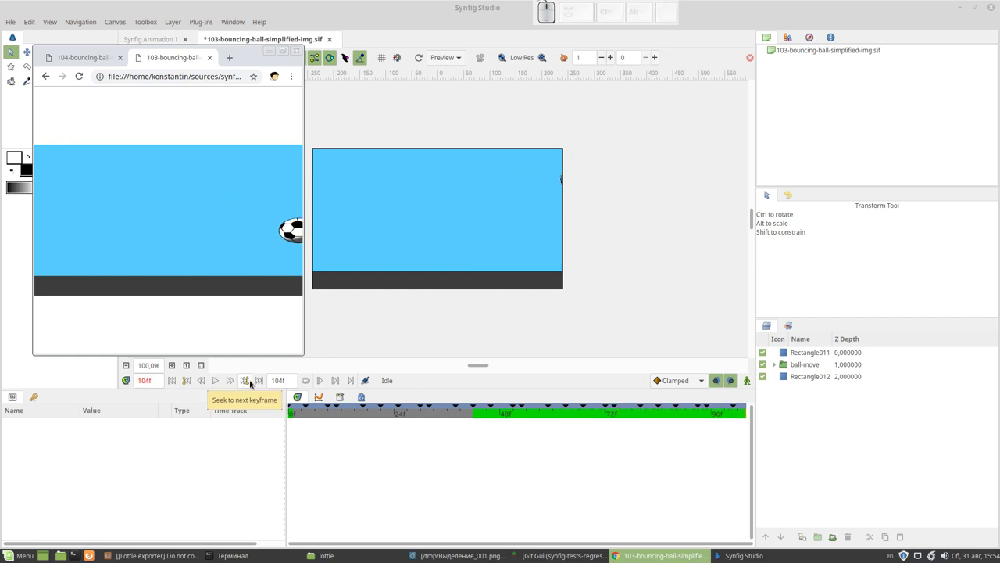
- Start Synfig's playback so both bouncing-ball animations run side by side
click(310, 386)
click(218, 382)
key(alt+Tab)
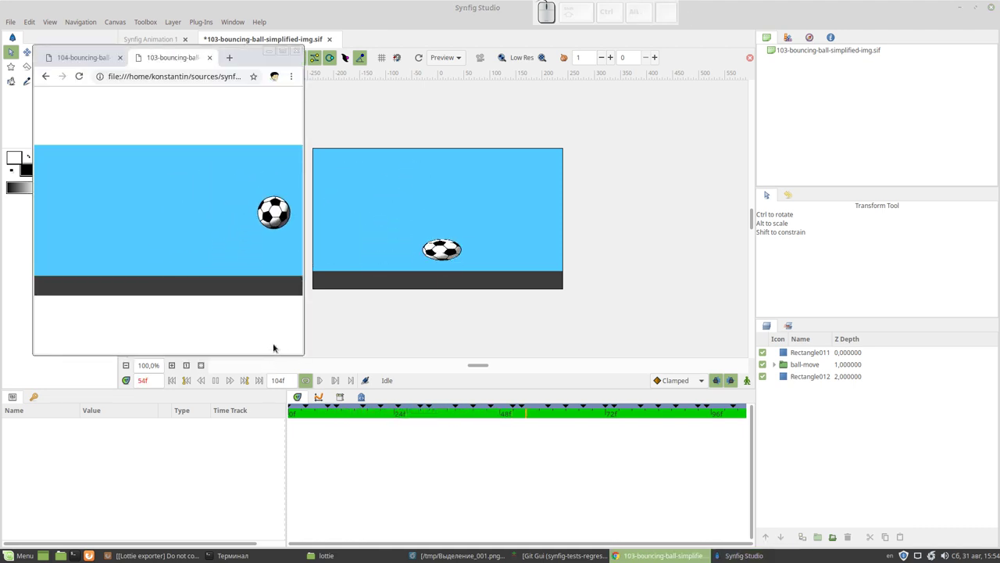